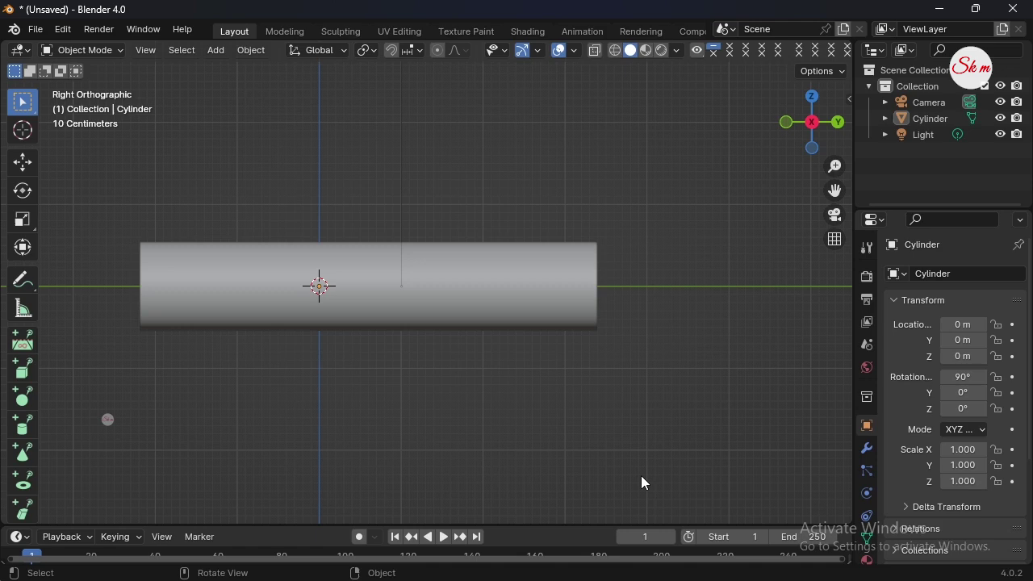
Step: Extrude the cylinder's end loop and shear its tip into a diagonal mitre cut
click(576, 311)
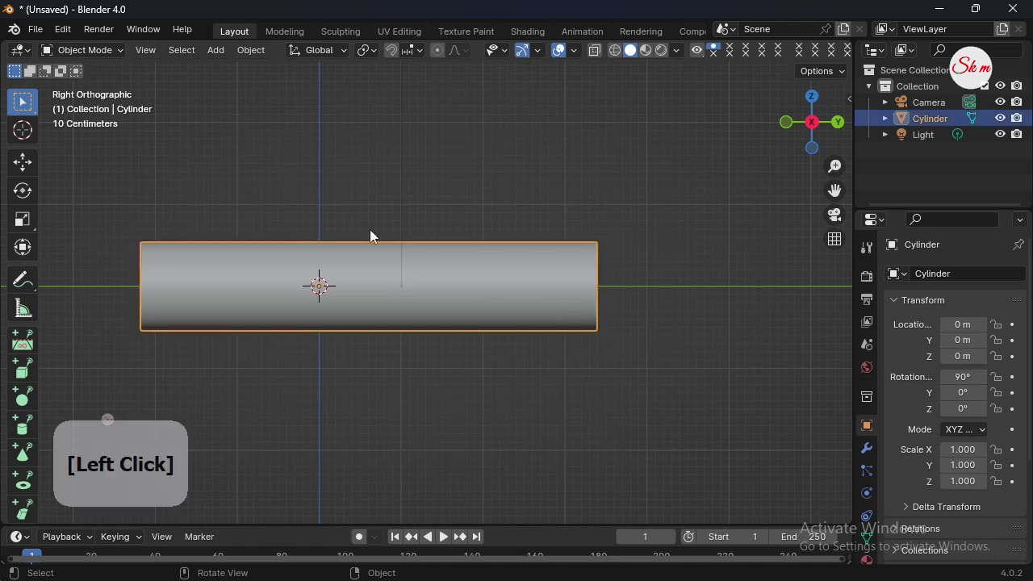
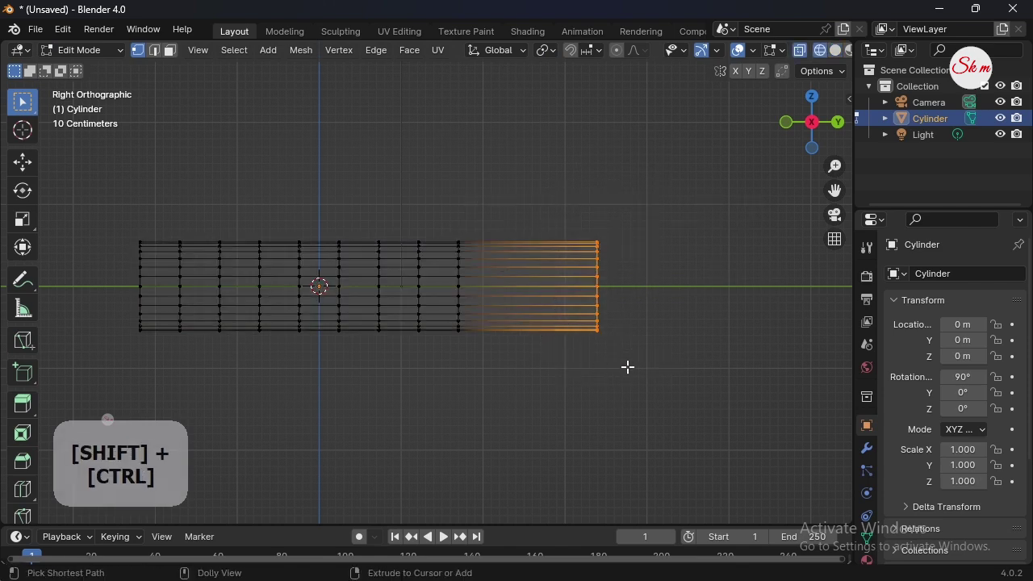
key(ctrl+shift+alt+s)
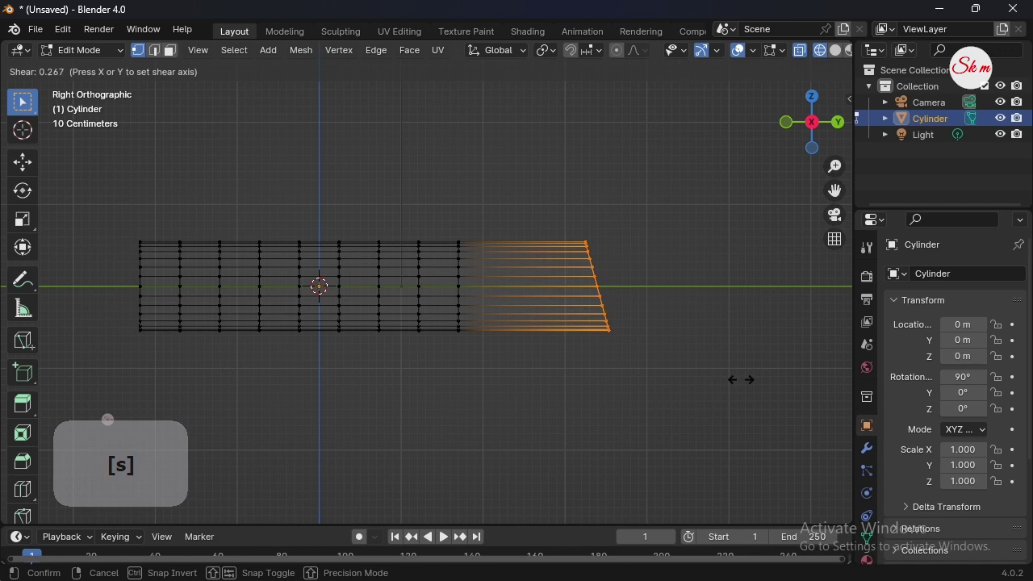
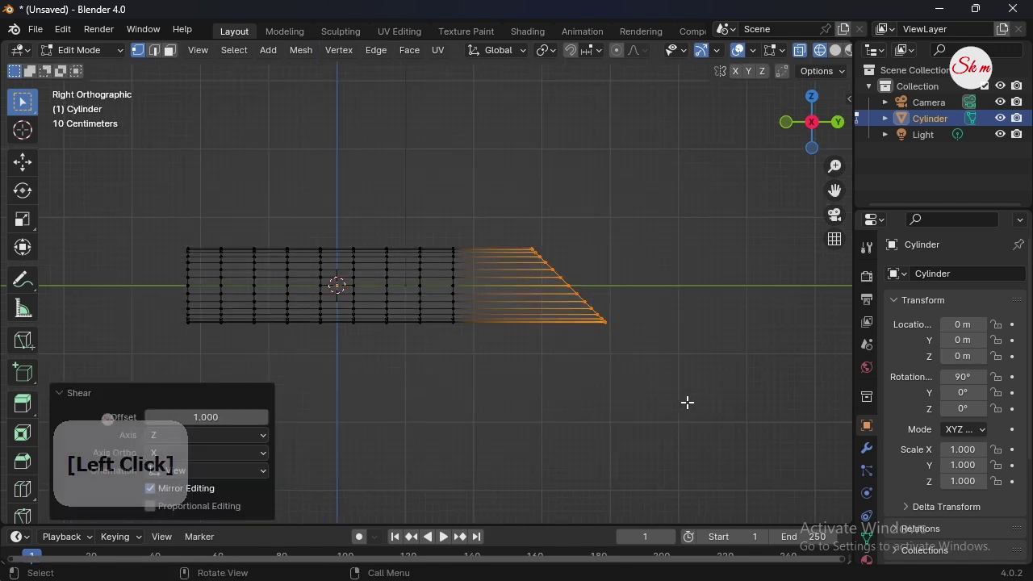
Step: Extrude the slanted loop into a vertical leg and flatten its top ring to Z scale 0
key(e)
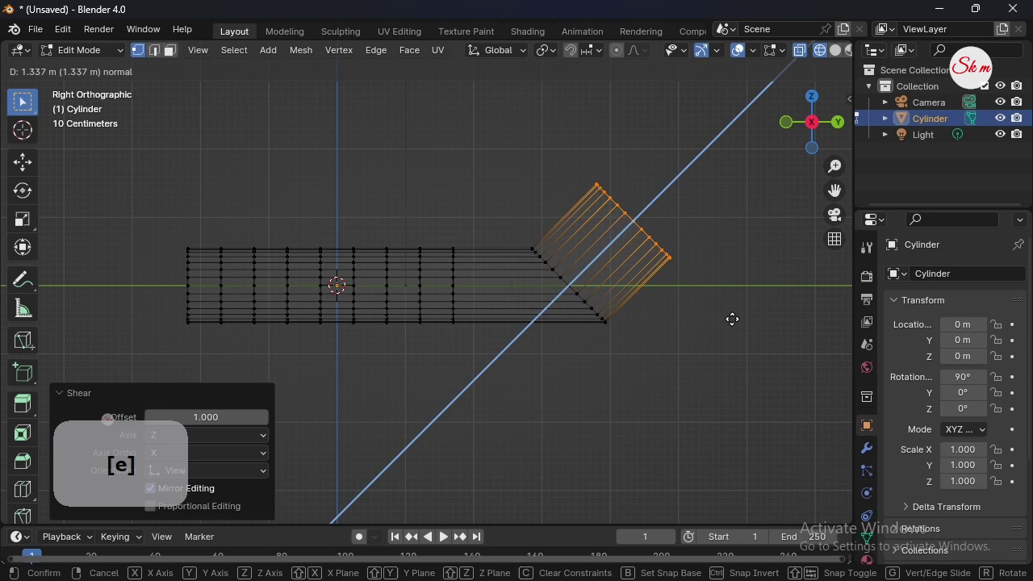
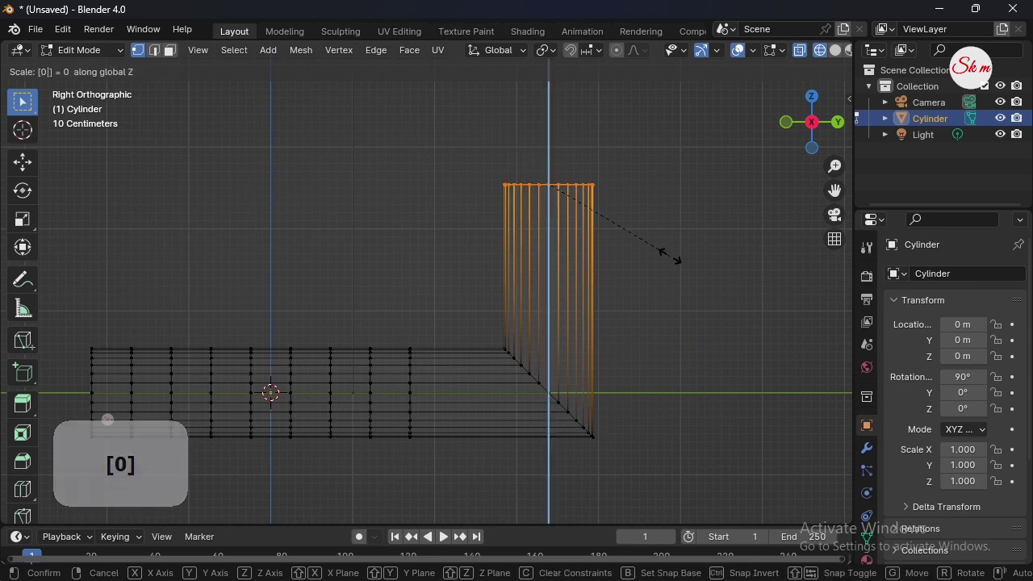
key(Return)
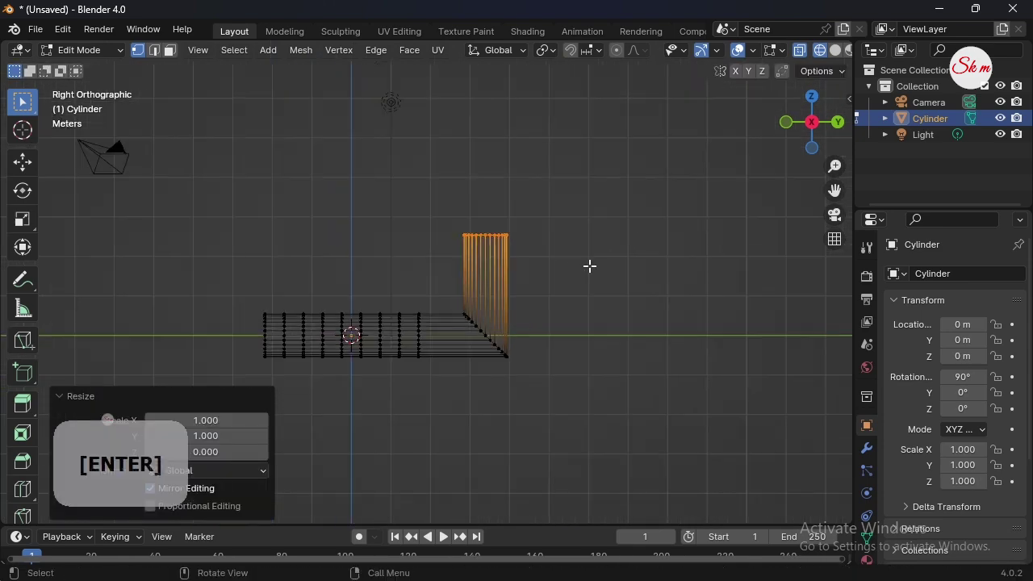
key(Tab)
key(z)
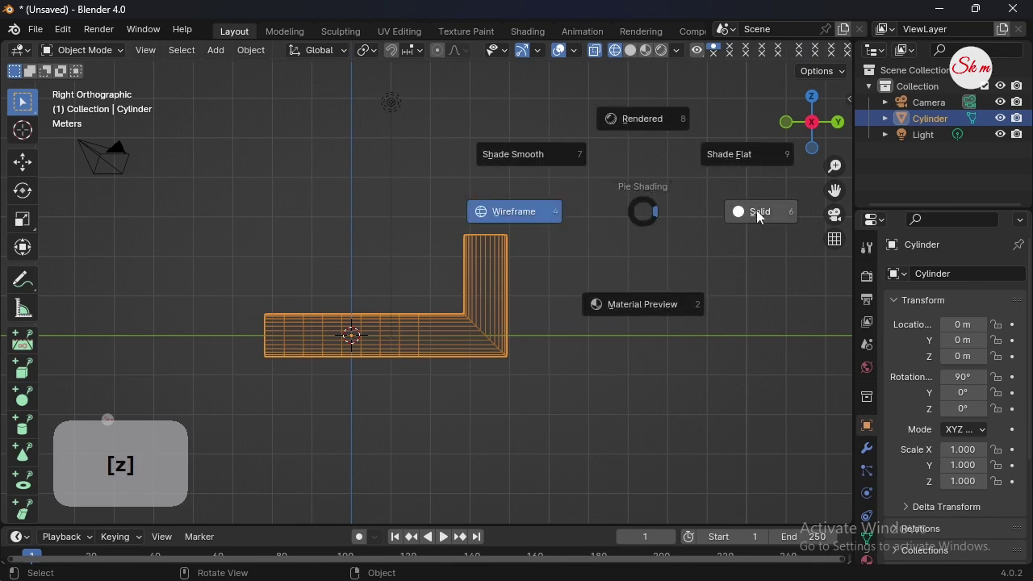
Step: Switch to Solid shading and orbit to a perspective view of the mitred corner
click(782, 156)
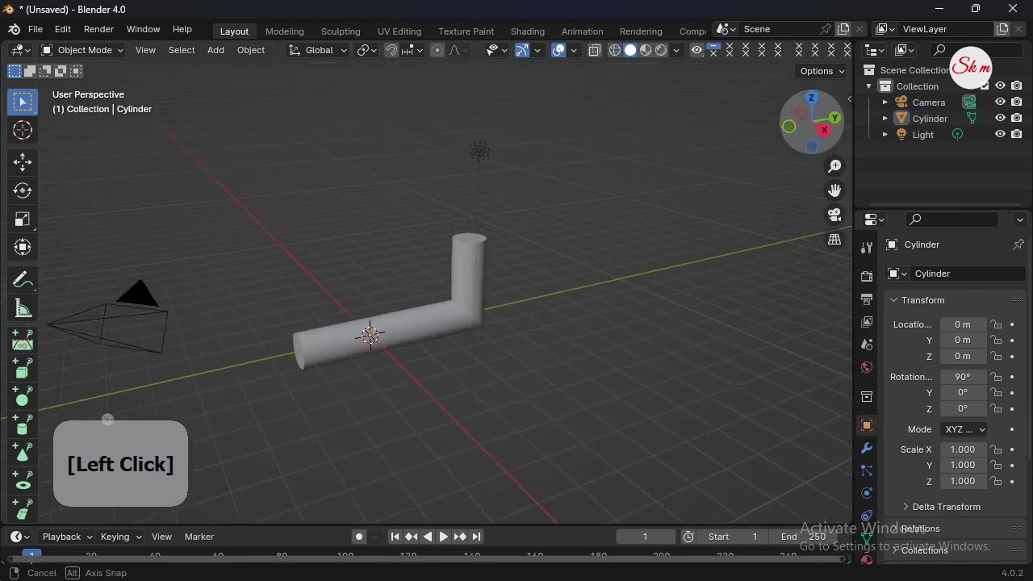
click(815, 127)
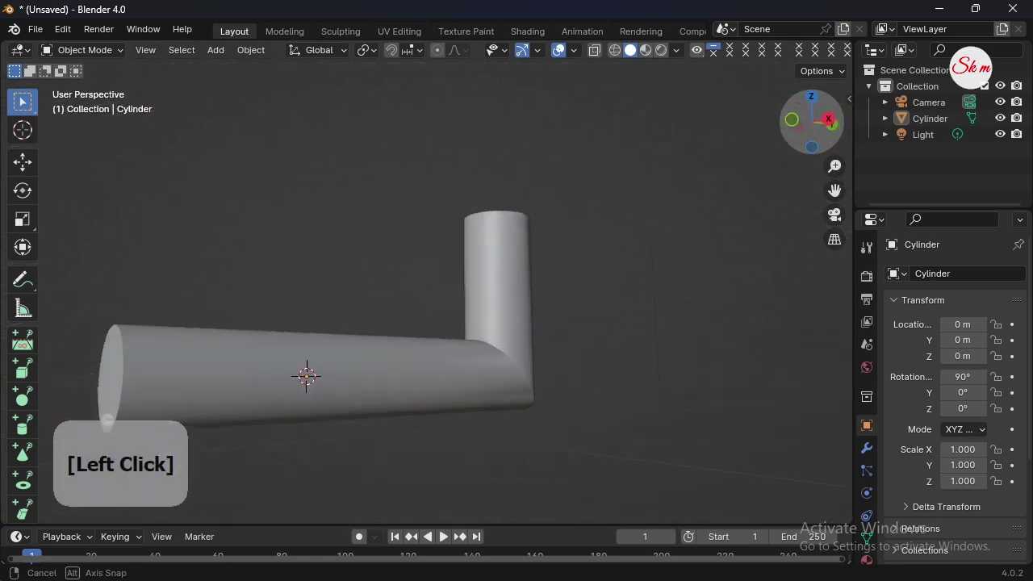